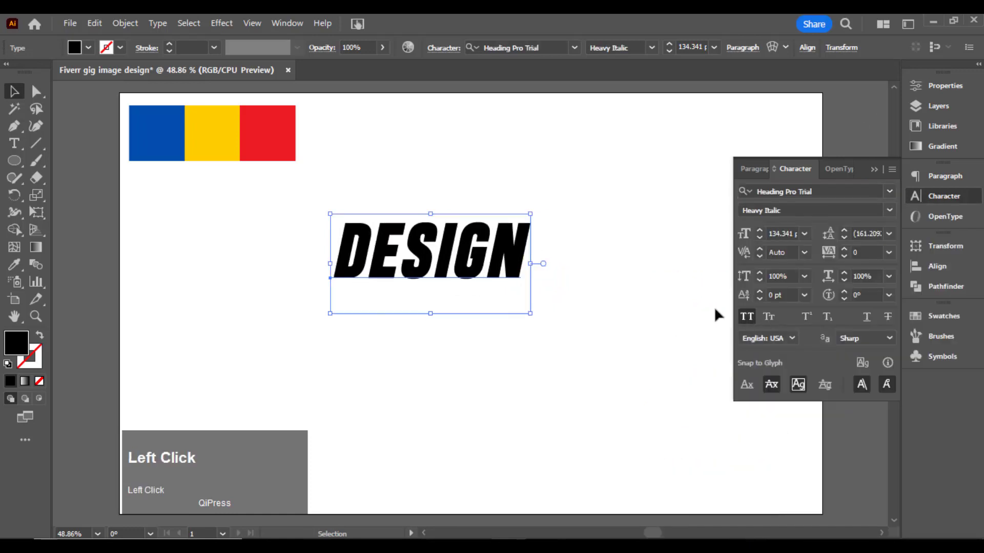
- Move the DESIGN text left and draw a blue-filled rectangle behind it
left_click_drag(740, 57, 85, 166)
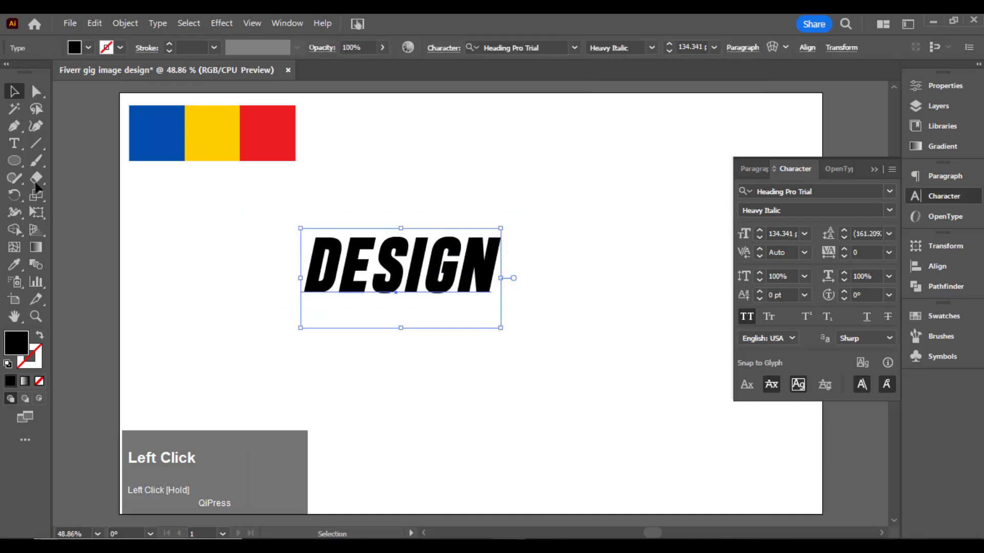
left_click(86, 166)
key("space")
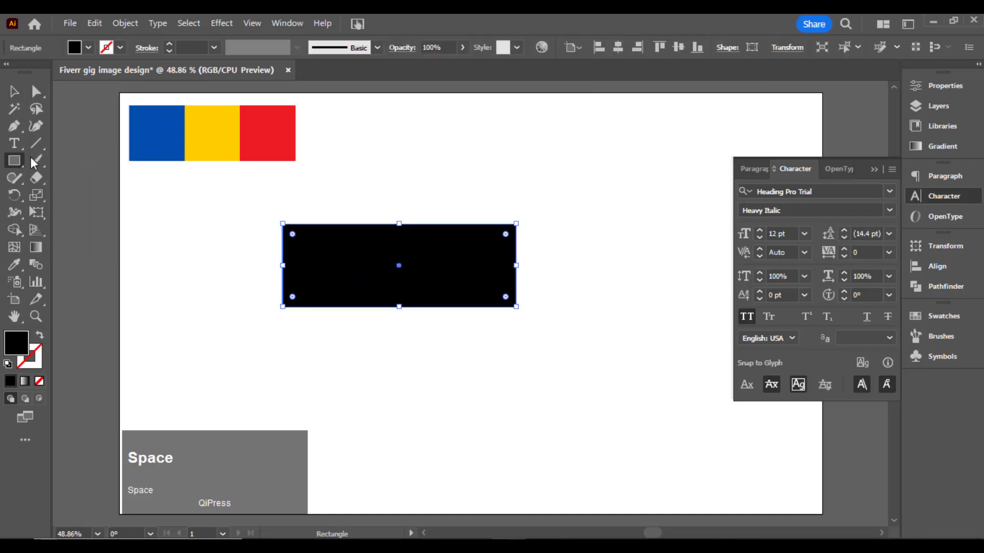
left_click(16, 271)
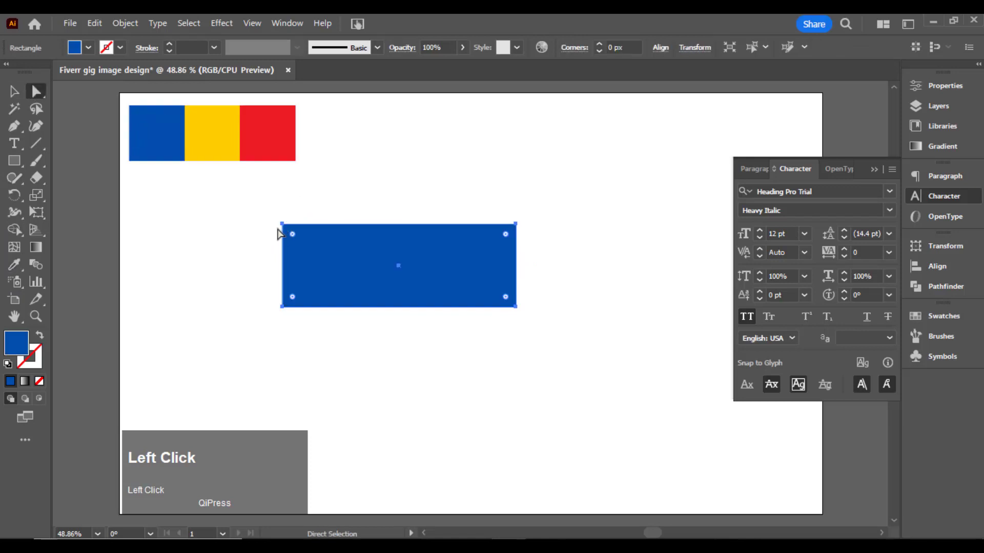
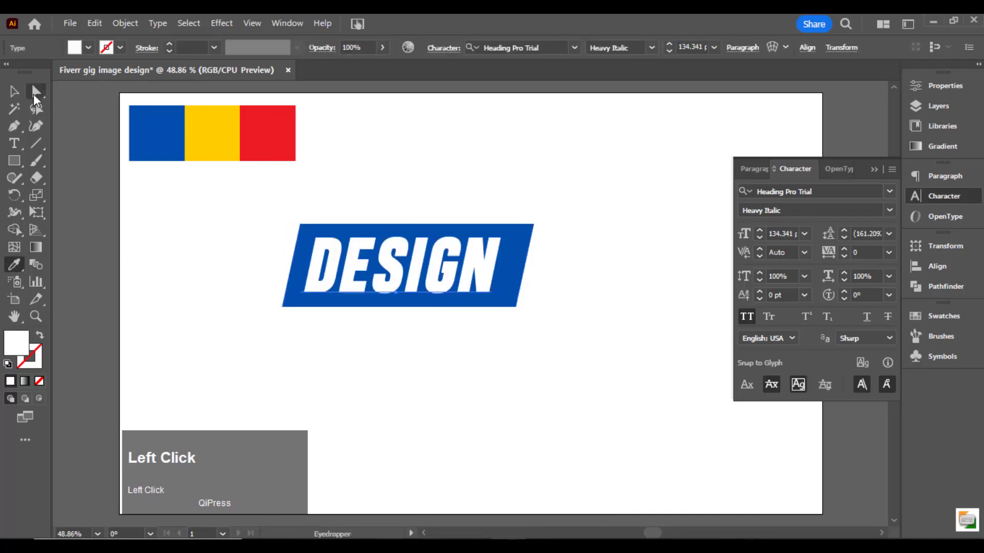
- Nudge the DESIGN banner and duplicate it twice into a stack of three
key("Up")
key("Left")
left_click_drag(406, 264, 464, 181)
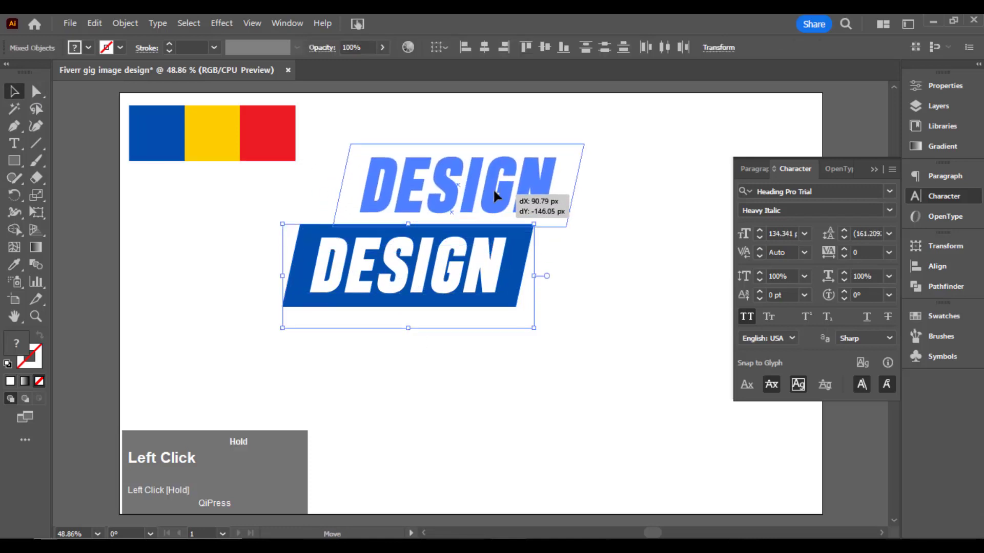
key("ctrl+d")
- Change the middle banner's word to ANYTHING and fill its rectangle red
left_click(464, 182)
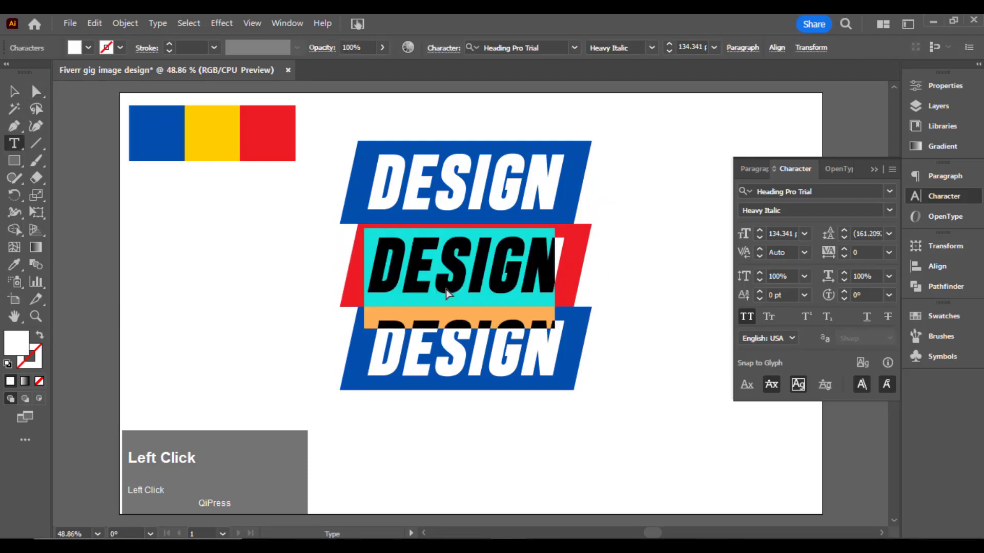
key("a")
type("nything")
key("space")
key("BackSpace")
key("ctrl+Return")
left_click(464, 181)
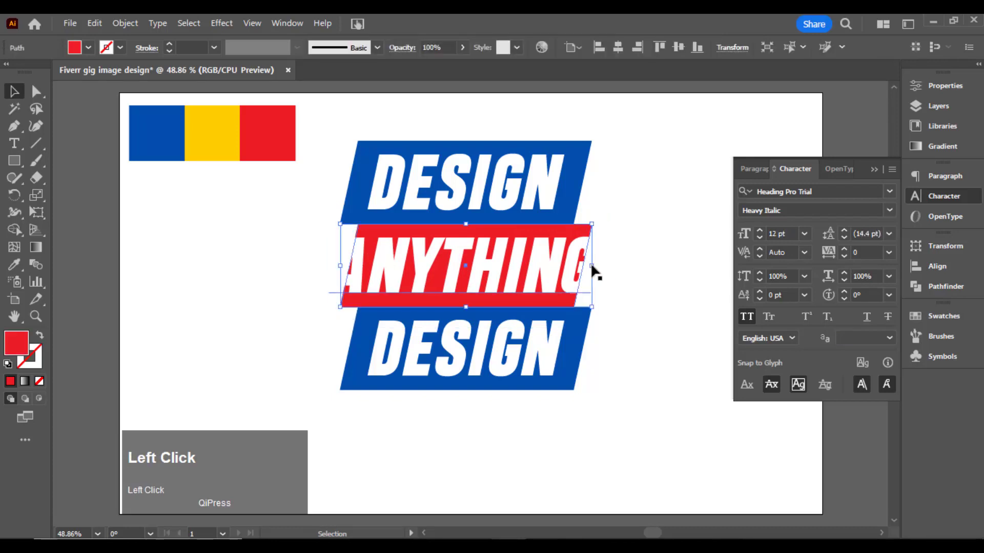
- Retype the bottom banner's text to read IN CANVA
left_click(463, 181)
left_click(464, 180)
type("in")
key("space")
type("canva")
key("ctrl+Return")
- Draw two dark folded tails behind the banners and give the text a drop shadow
left_click(464, 181)
left_click_drag(464, 181, 464, 181)
left_click_drag(464, 181, 463, 181)
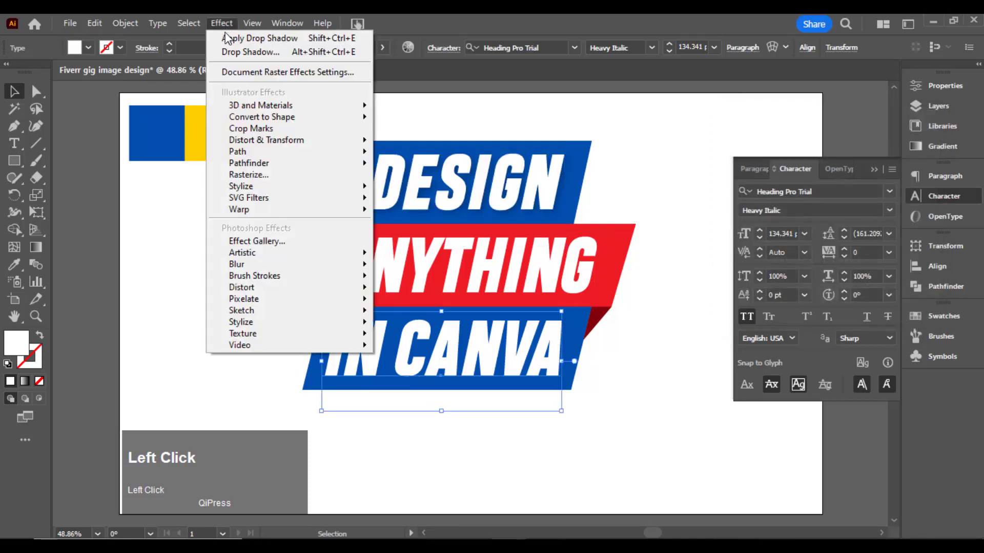
left_click(234, 48)
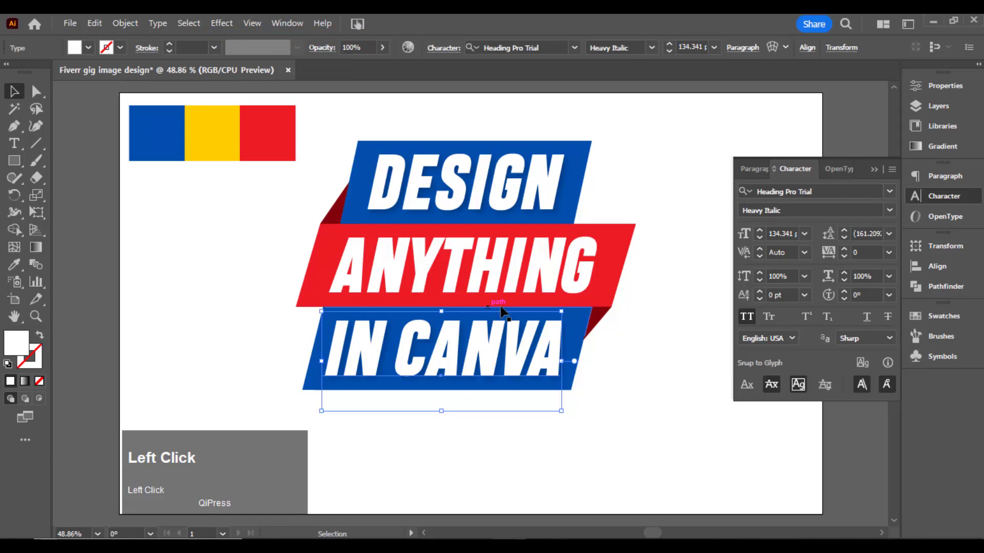
- Create an offset-path copy of the ANYTHING text and cut it
right_click(276, 257)
left_click(308, 328)
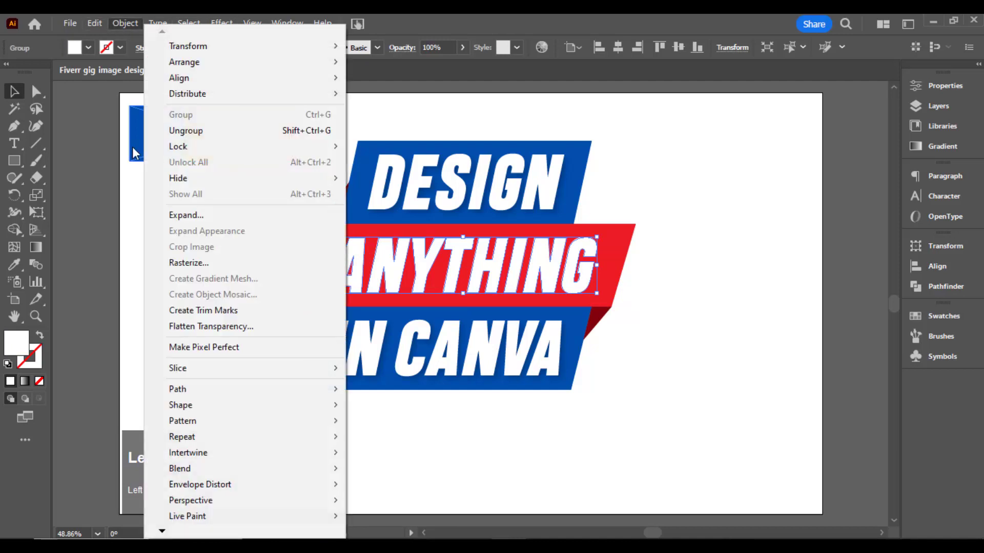
left_click(399, 270)
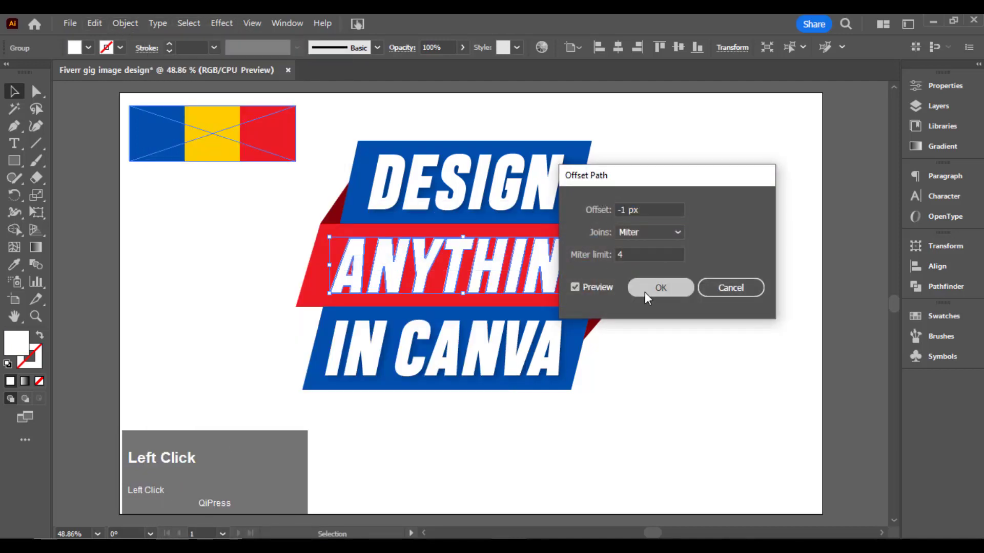
right_click(184, 245)
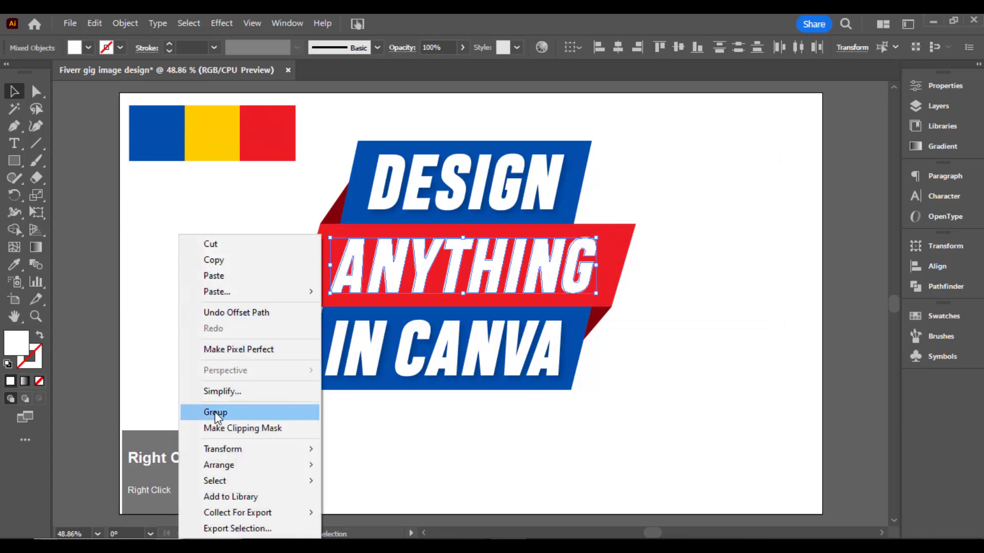
left_click(220, 418)
- Paste the copy in front and fill it with a white-to-black linear gradient
right_click(226, 211)
left_click(254, 215)
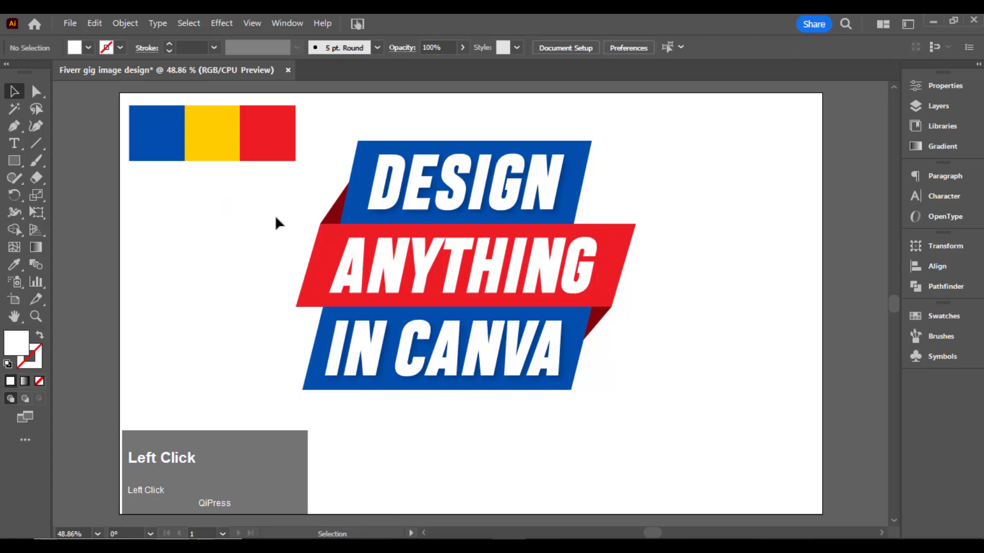
right_click(313, 216)
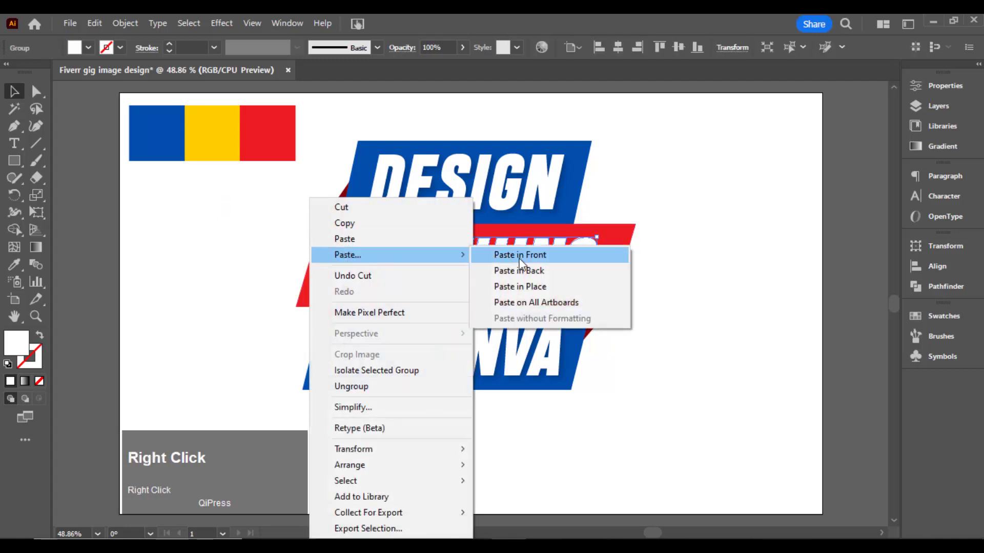
left_click_drag(533, 265, 596, 242)
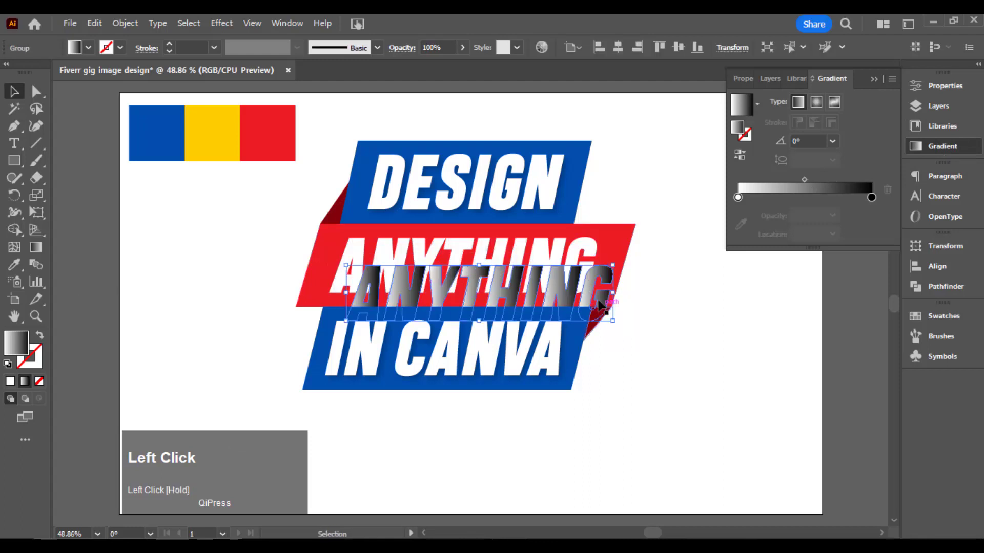
key("ctrl+z")
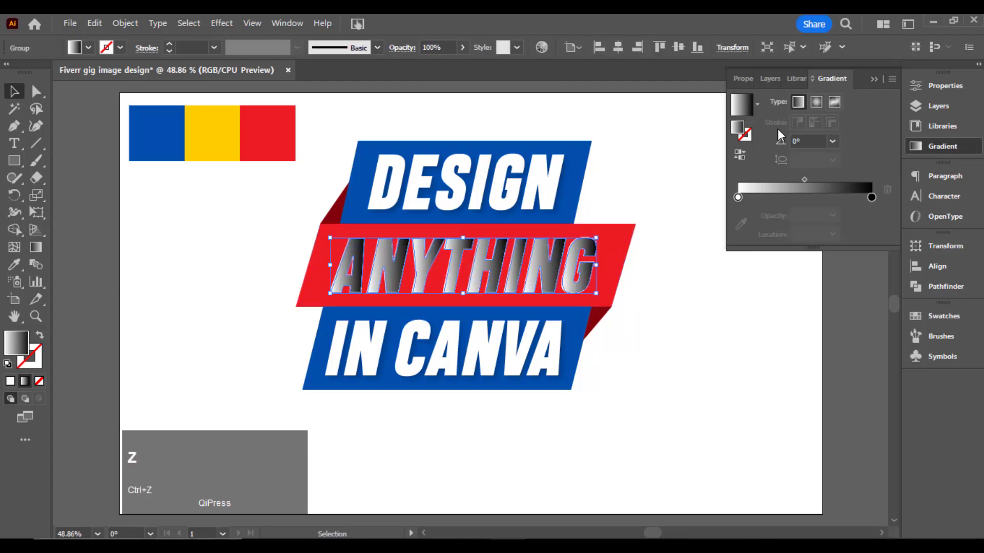
left_click(738, 203)
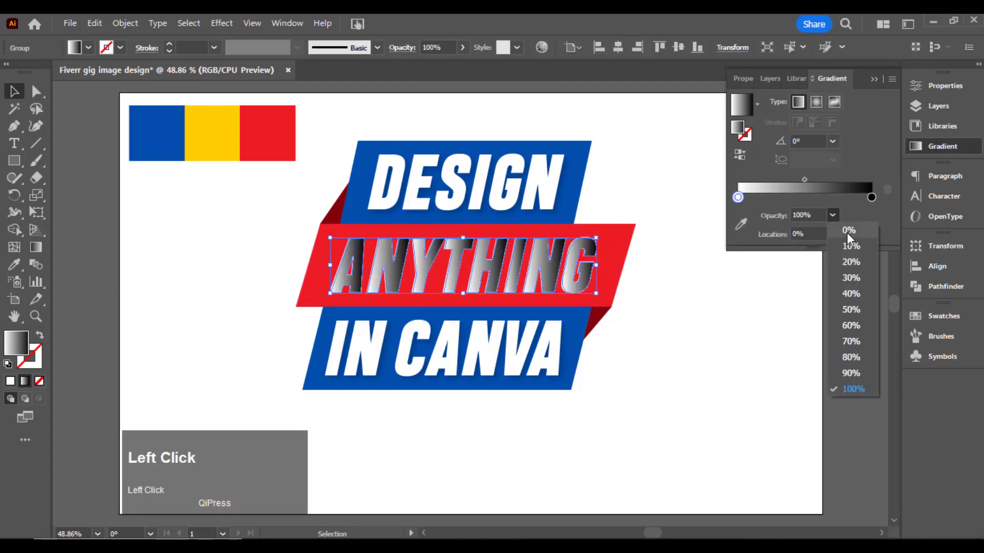
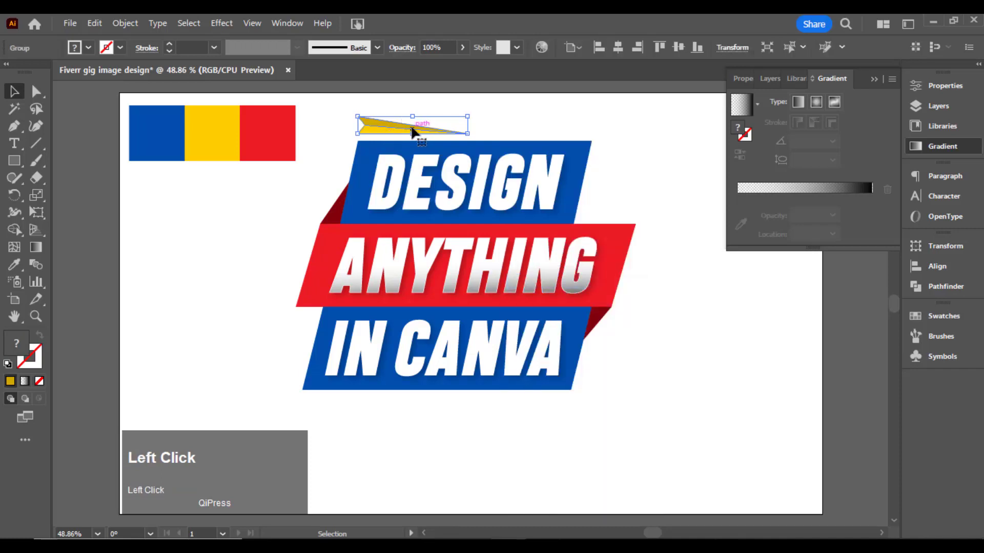
- Adjust the yellow streak above the DESIGN banner via its context actions
right_click(416, 130)
double_click(596, 242)
right_click(538, 135)
left_click(568, 178)
left_click(570, 412)
scroll("up", 3)
left_click(545, 400)
- Place a copy of the yellow streak below IN CANVA and select the whole banner
scroll("down", 3)
left_click_drag(556, 405, 631, 405)
key("Down")
left_click(561, 398)
scroll("down", 3)
left_click(596, 384)
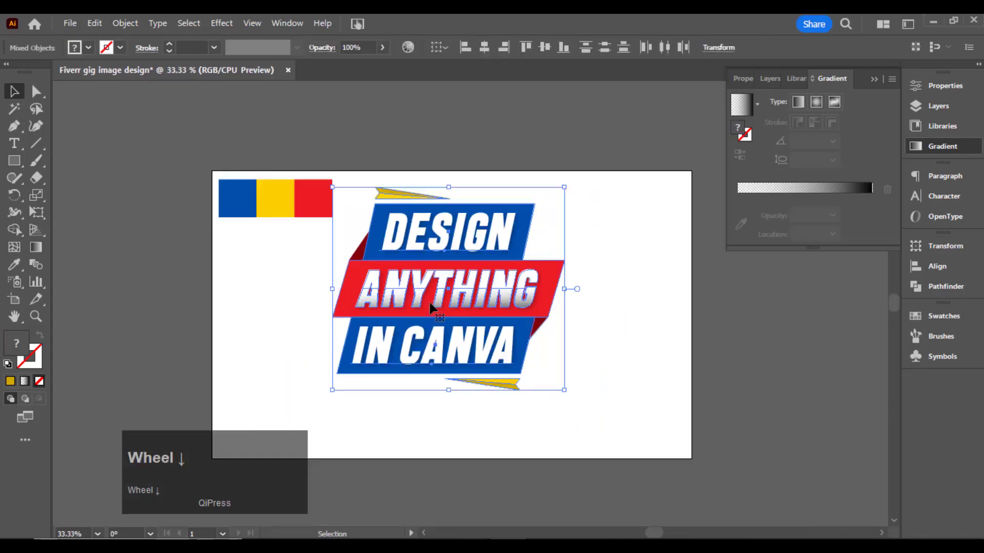
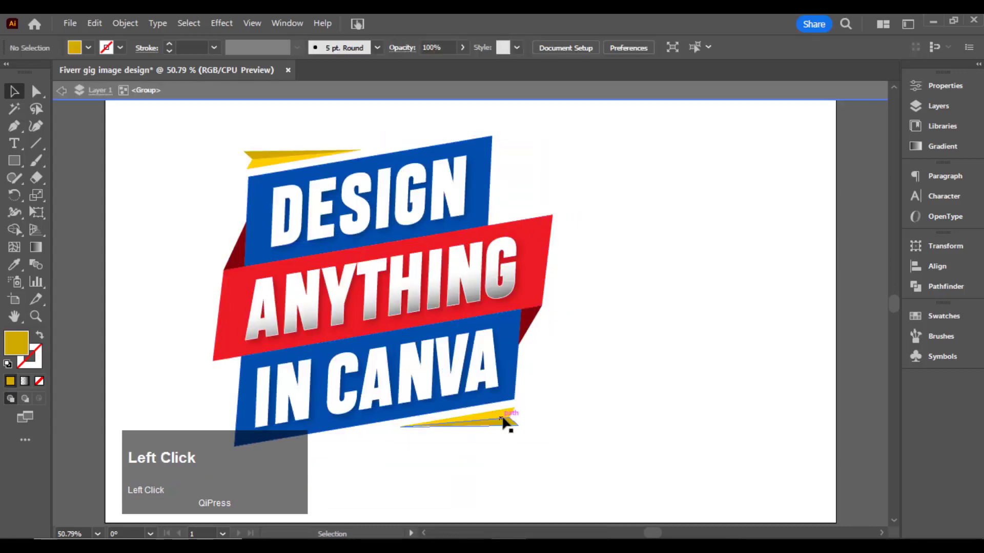
- Create a 1280 × 769 background rectangle and give it a blue-to-navy gradient
key("Up")
left_click(559, 419)
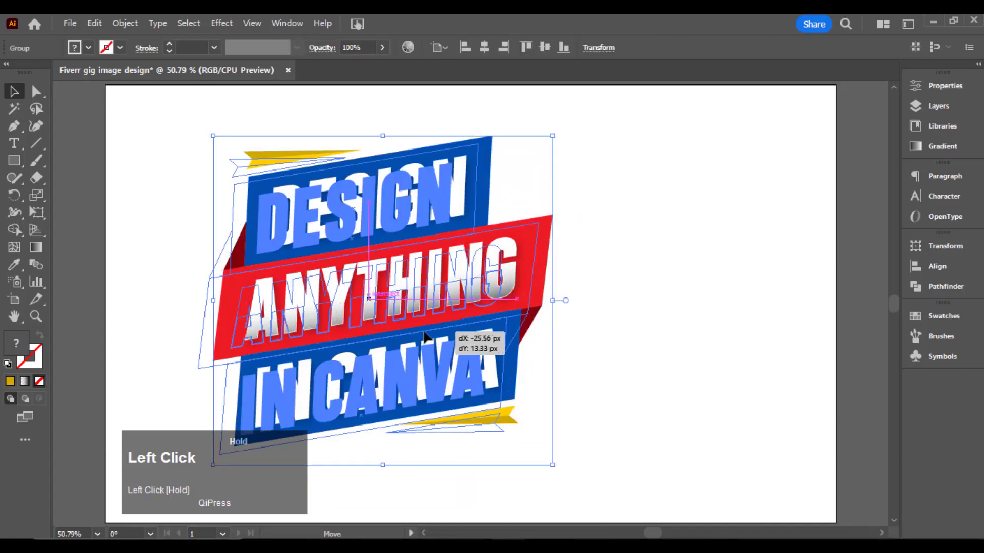
type("1280")
key("Tab")
type("769")
key("Return")
left_click_drag(496, 249, 817, 105)
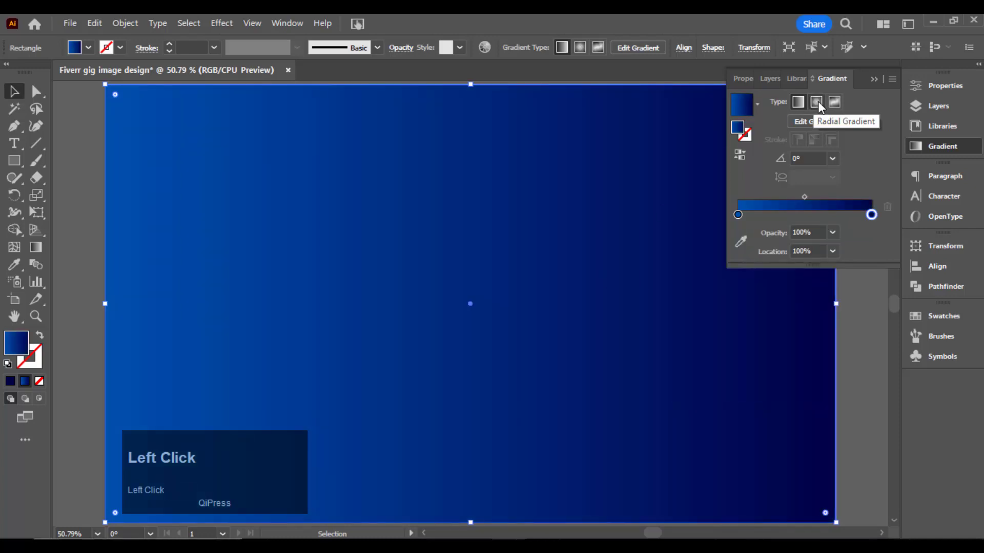
- Scroll the view while making the background gradient radial
scroll("down", 3)
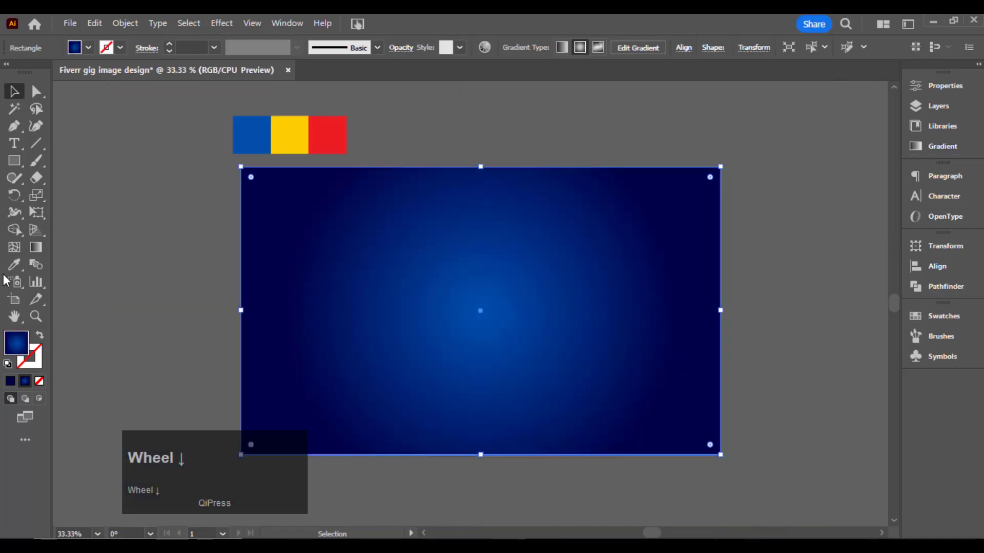
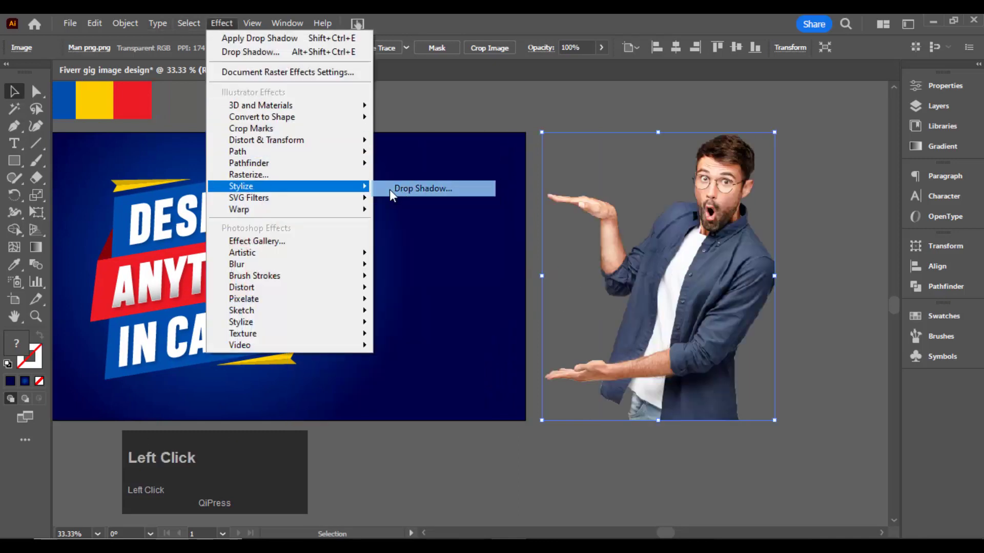
- Enter values in an effects dialog for the man, then dismiss it without applying
type("1000")
key("BackSpace")
key("Tab")
key("0")
key("Tab")
key("0")
key("Tab")
key("0")
key("Tab")
left_click(824, 161)
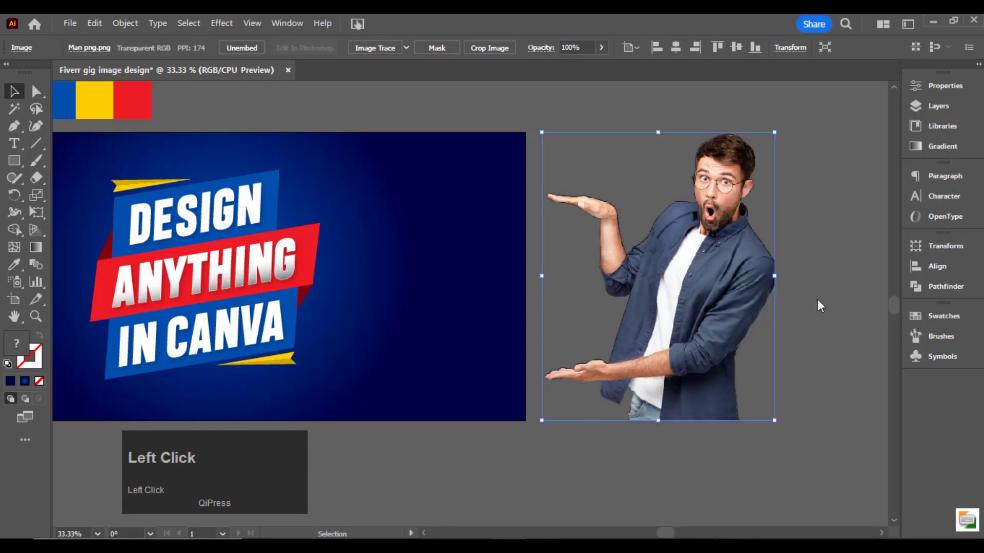
- Image Trace the man into a silhouette and give it a 5 pt white outline
left_click(113, 32)
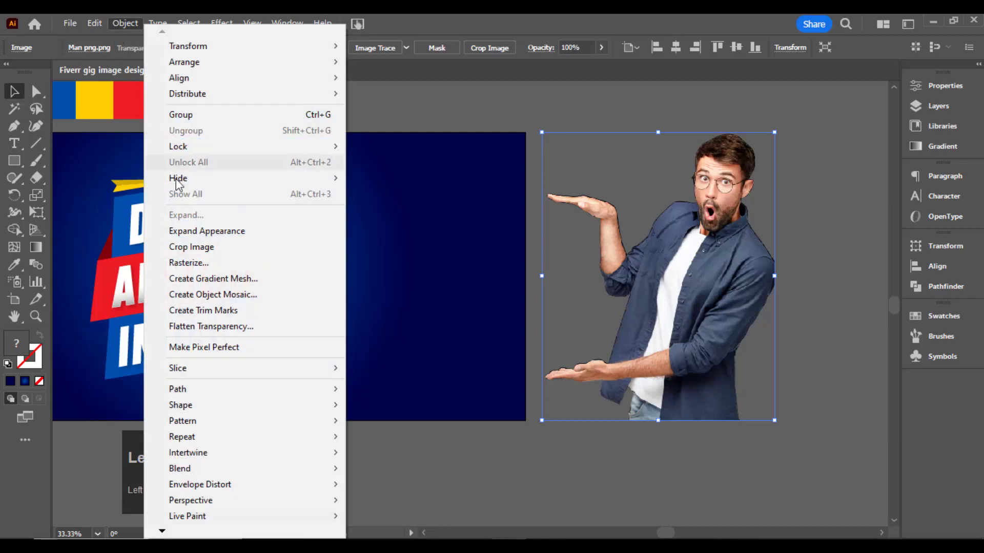
left_click(183, 242)
right_click(196, 215)
left_click(196, 216)
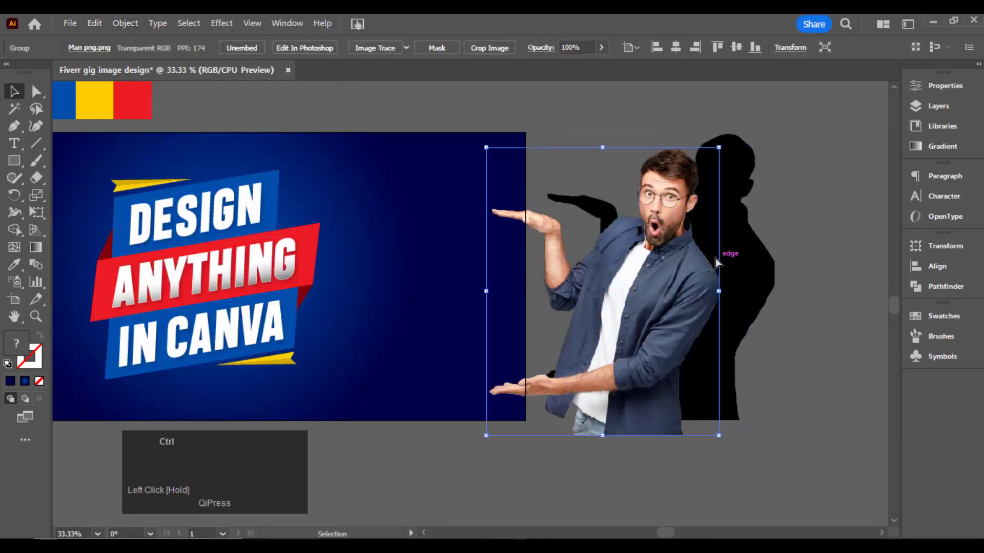
key("ctrl+z")
right_click(195, 215)
double_click(195, 216)
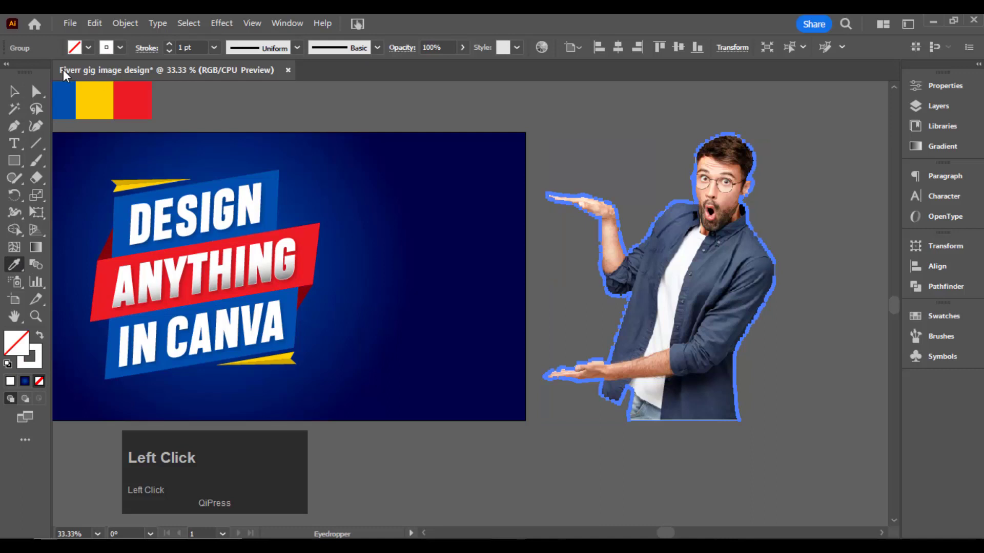
scroll("up", 3)
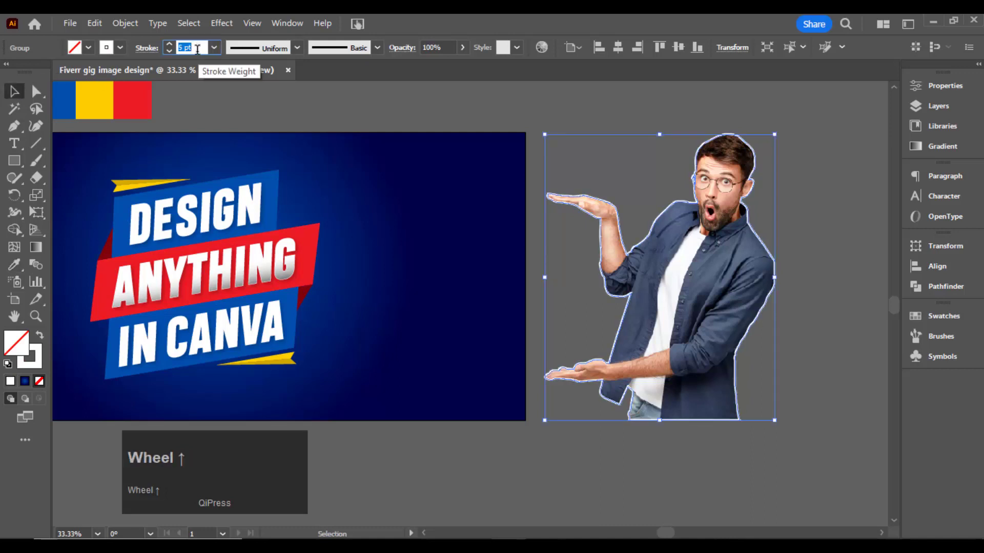
left_click(34, 95)
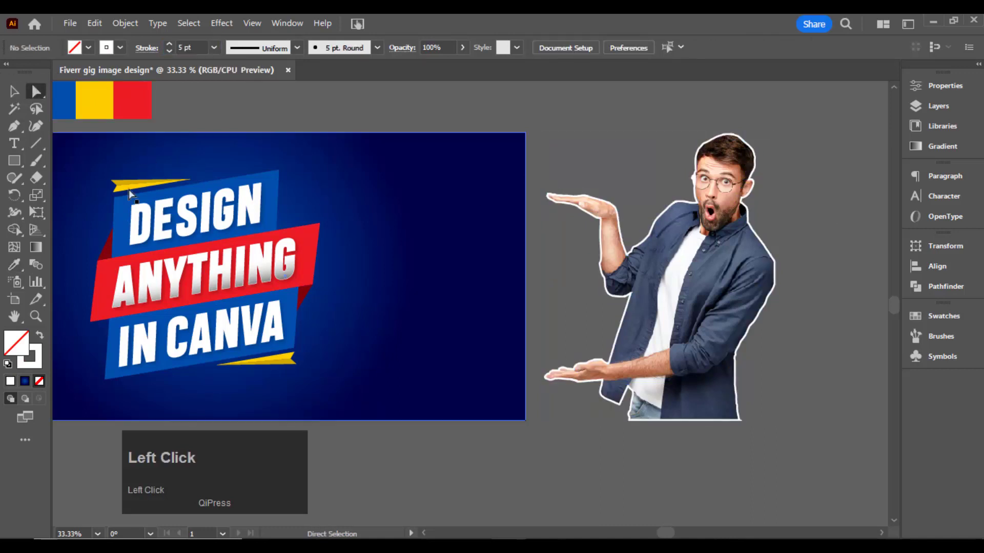
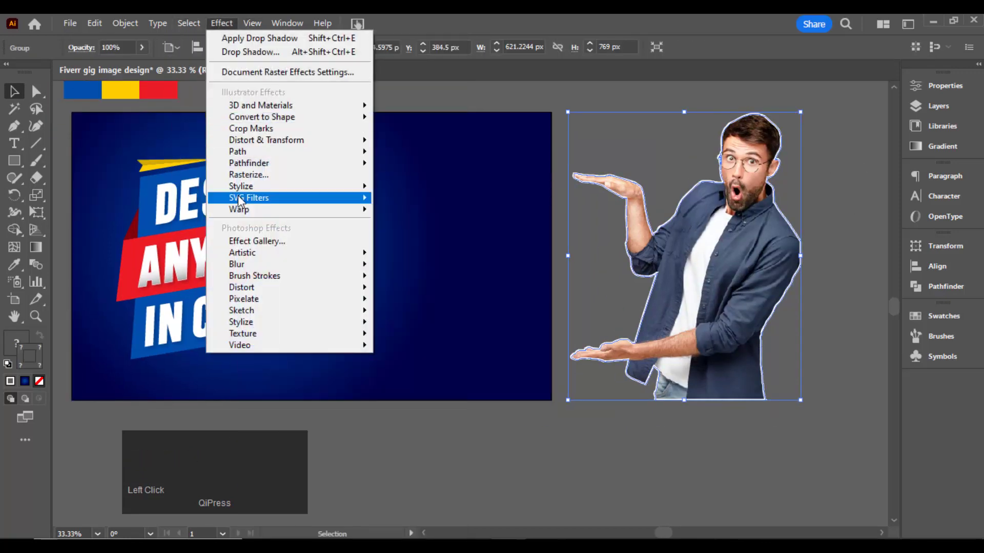
- Bring up the Drop Shadow settings for the outlined man
left_click(245, 192)
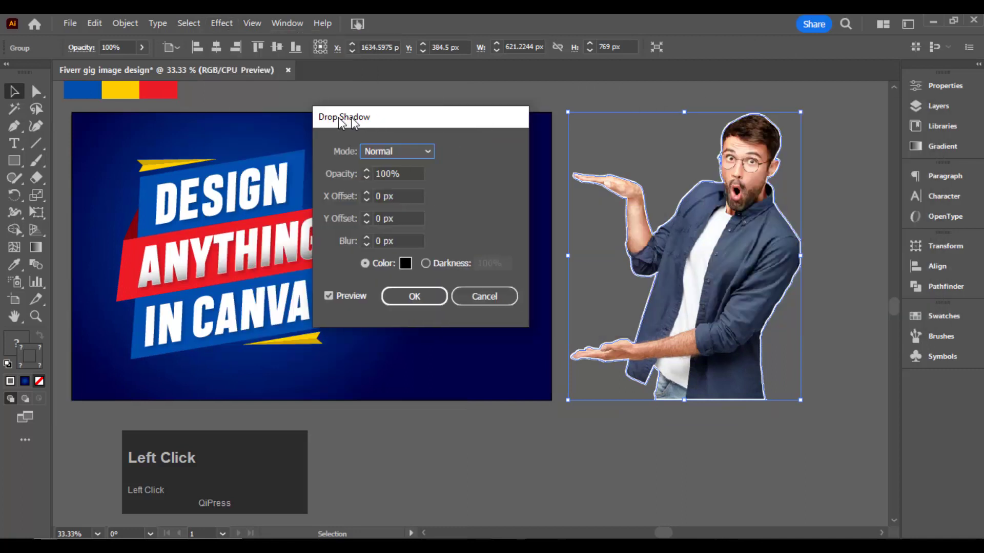
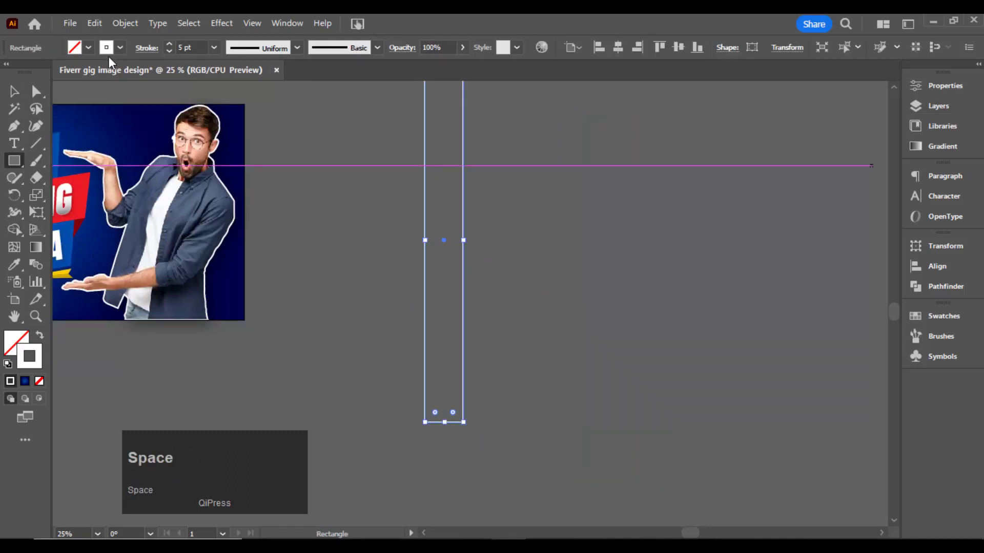
- Position the ray, rotate-copy it repeatedly around a centre, and group all rays into a sunburst
left_click_drag(14, 95, 20, 99)
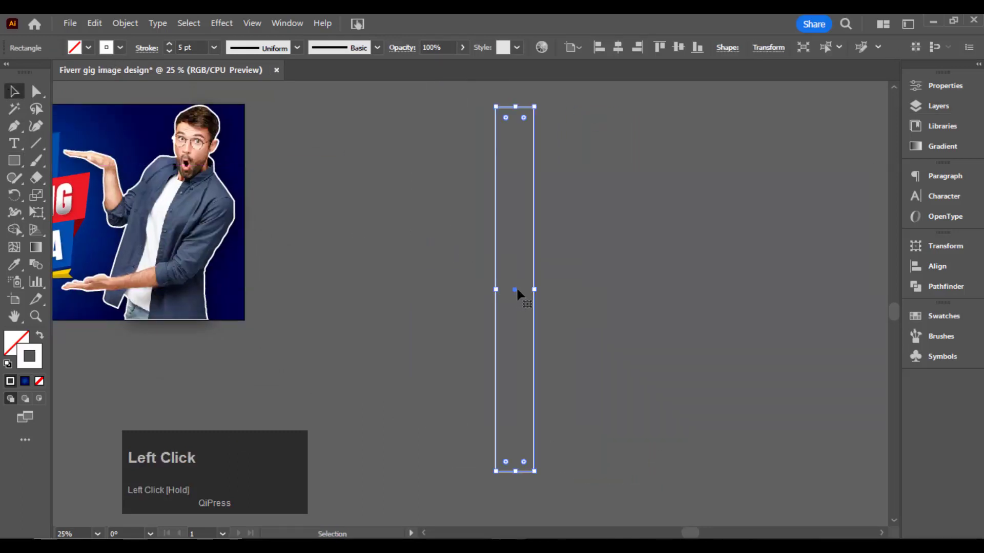
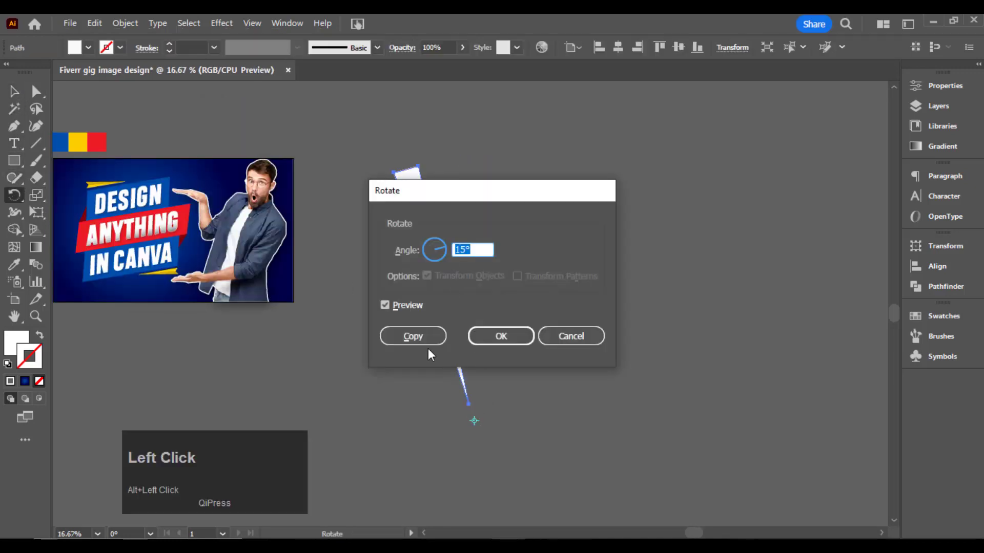
left_click(425, 347)
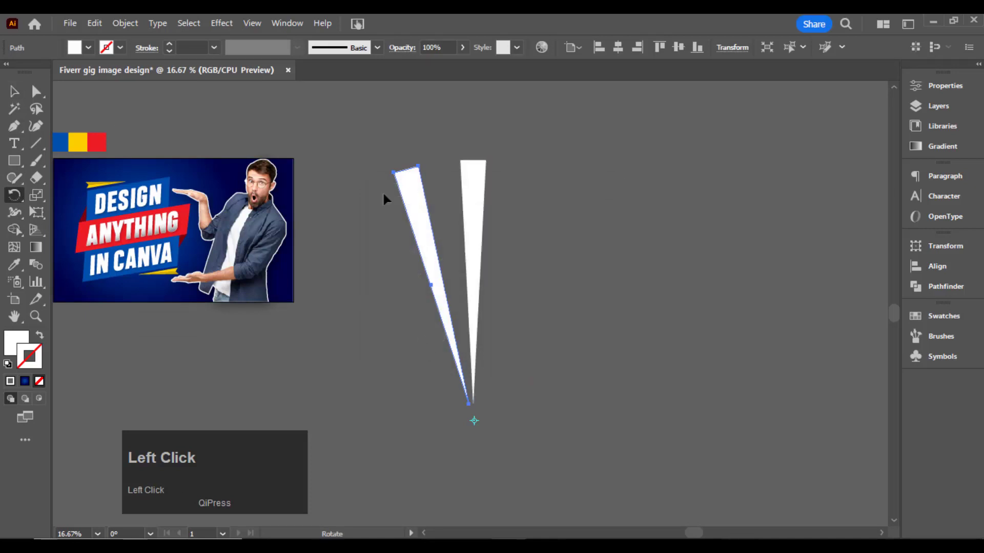
key("ctrl+d")
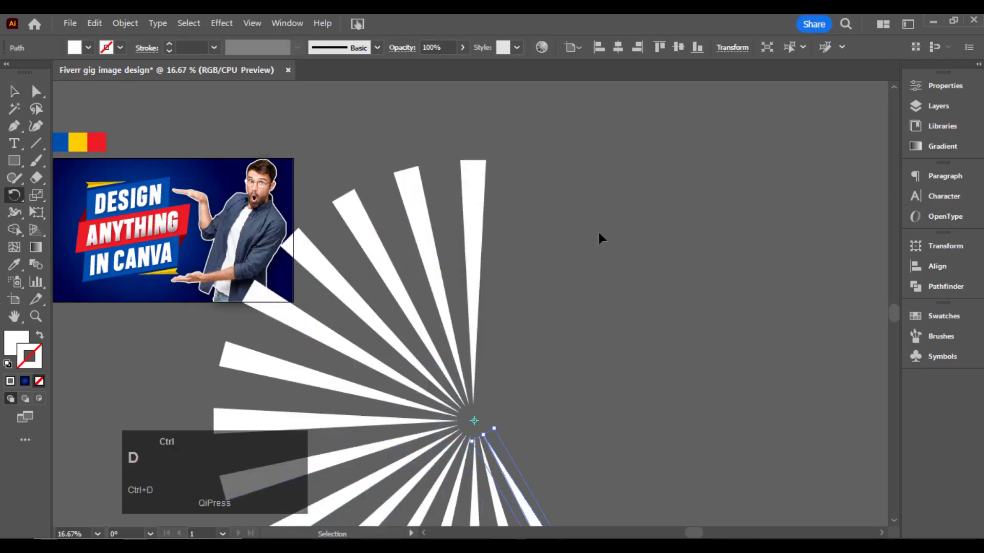
left_click(13, 101)
right_click(302, 232)
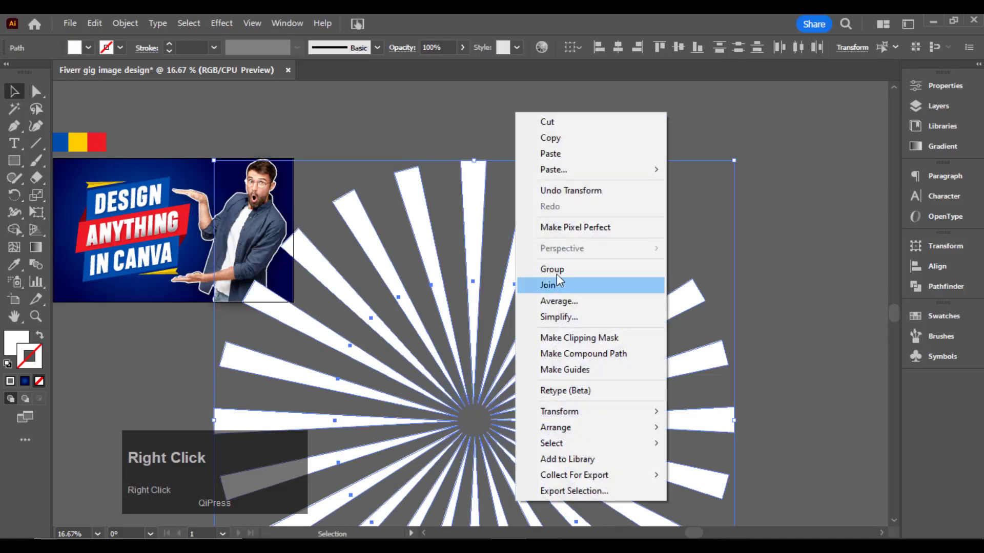
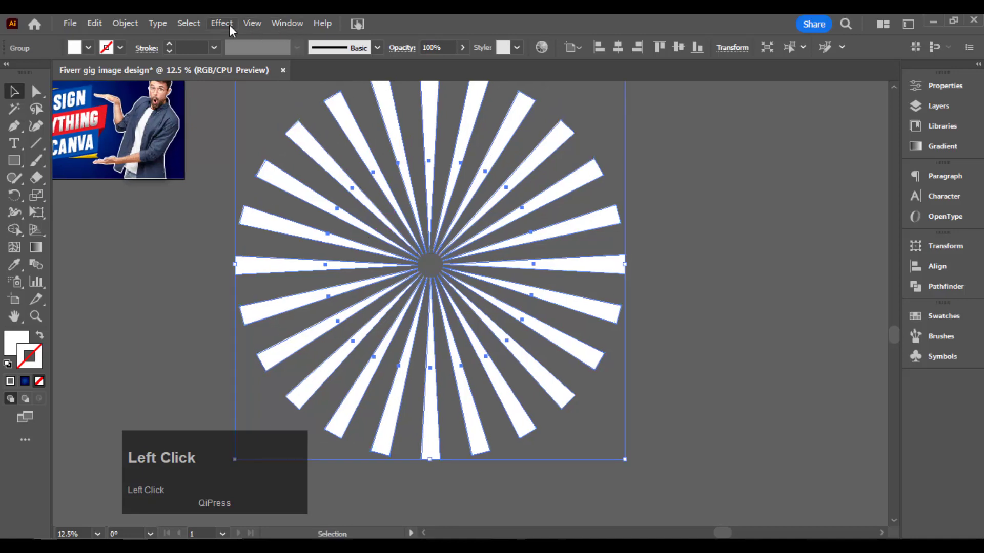
- Apply a Twist distort effect to the sunburst and expand its appearance into permanent geometry
left_click(451, 225)
scroll("down", 3)
left_click(697, 274)
scroll("up", 3)
left_click(693, 273)
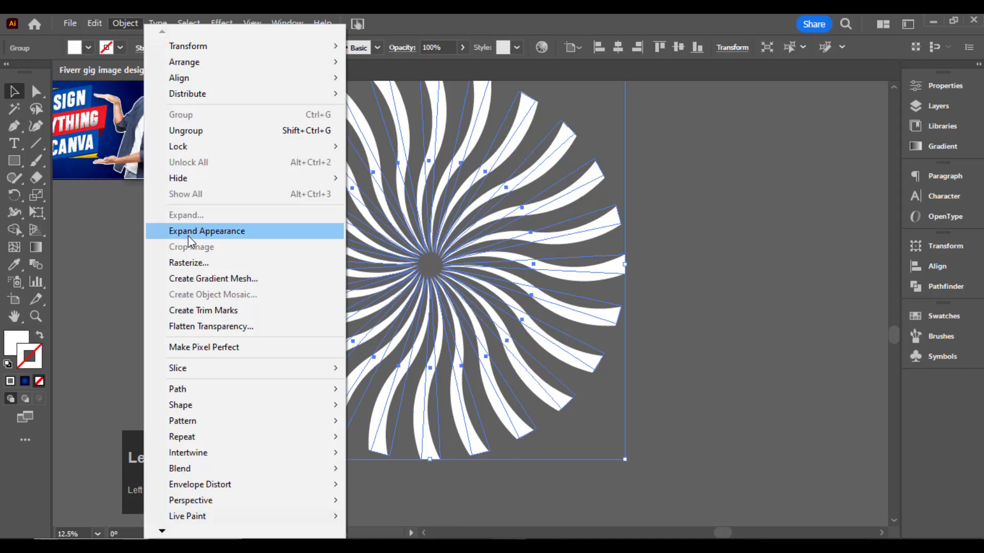
left_click(532, 429)
- Fill the swirl rays with a white radial gradient spreading outward from the centre, fading to transparent
left_click(531, 429)
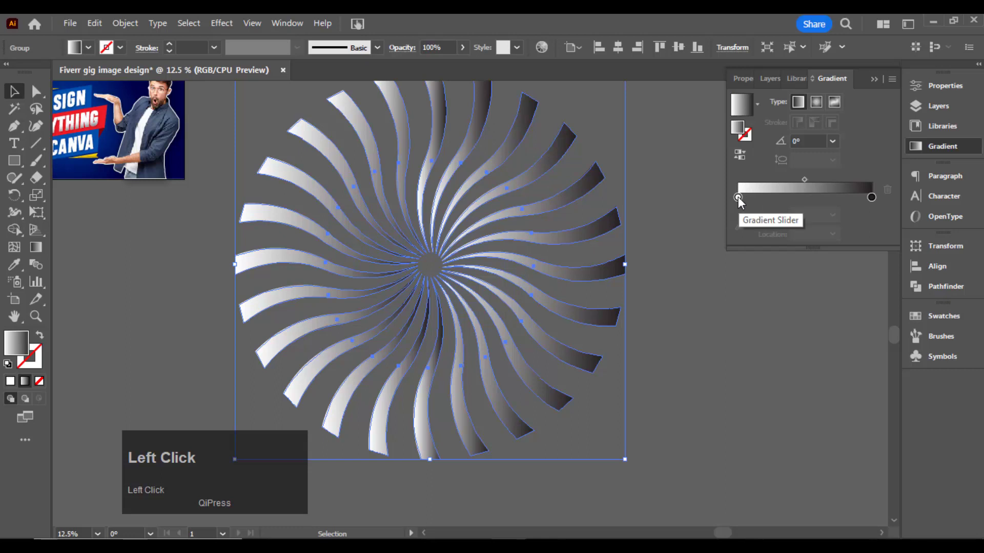
left_click_drag(791, 201, 877, 203)
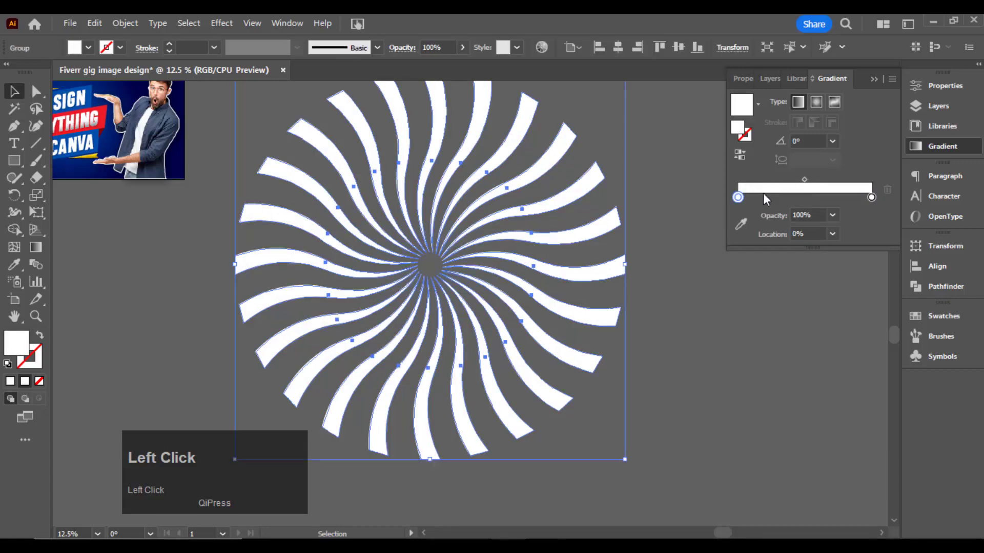
left_click_drag(742, 203, 743, 162)
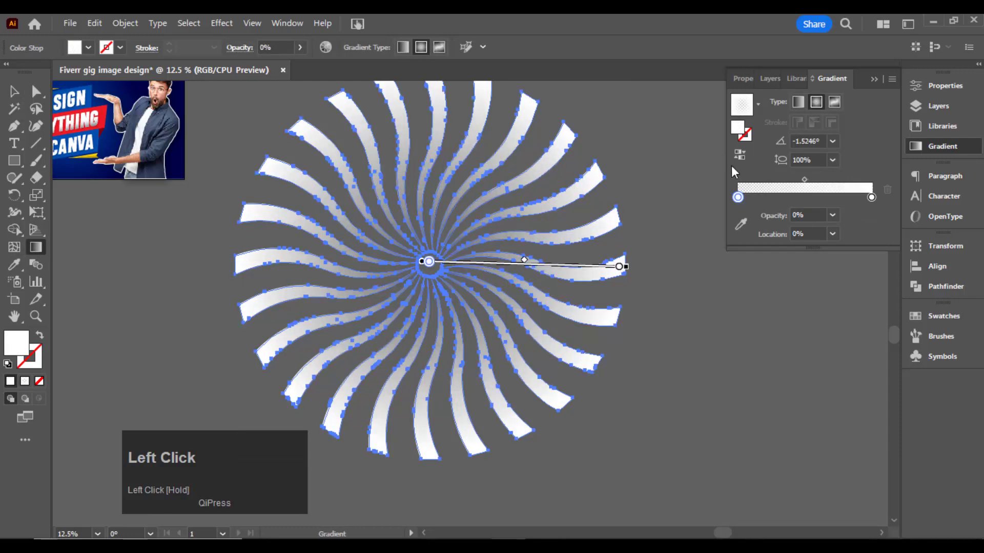
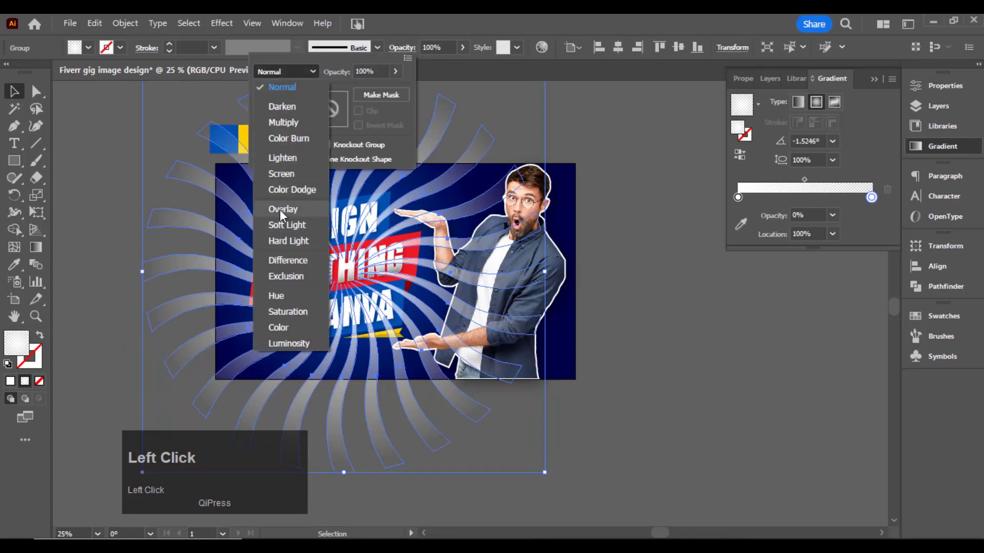
- Set the swirl rays' blending mode in Transparency to merge into the blue background
right_click(328, 225)
left_click(627, 150)
- Paste a copy of the background rectangle in front and bring it to the very top
right_click(580, 179)
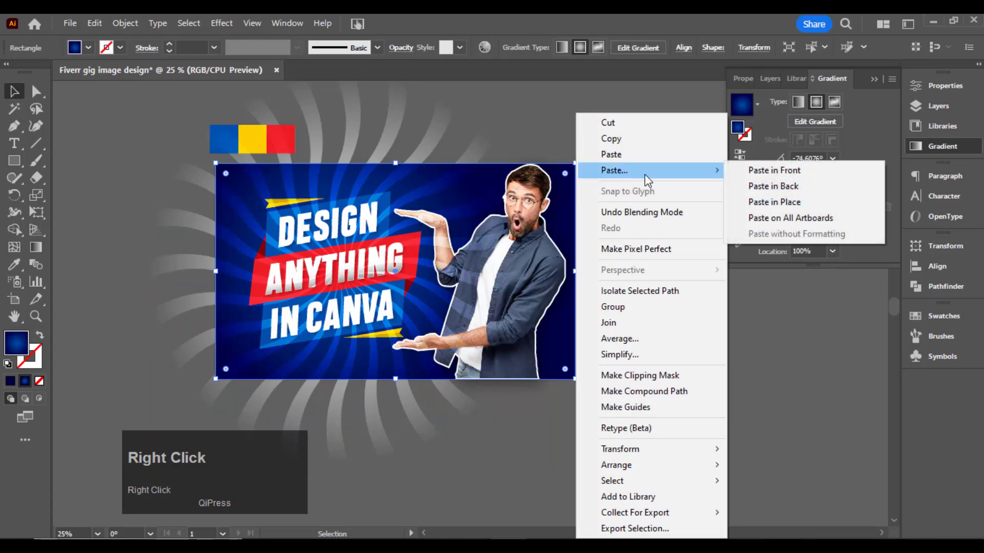
double_click(328, 226)
right_click(328, 225)
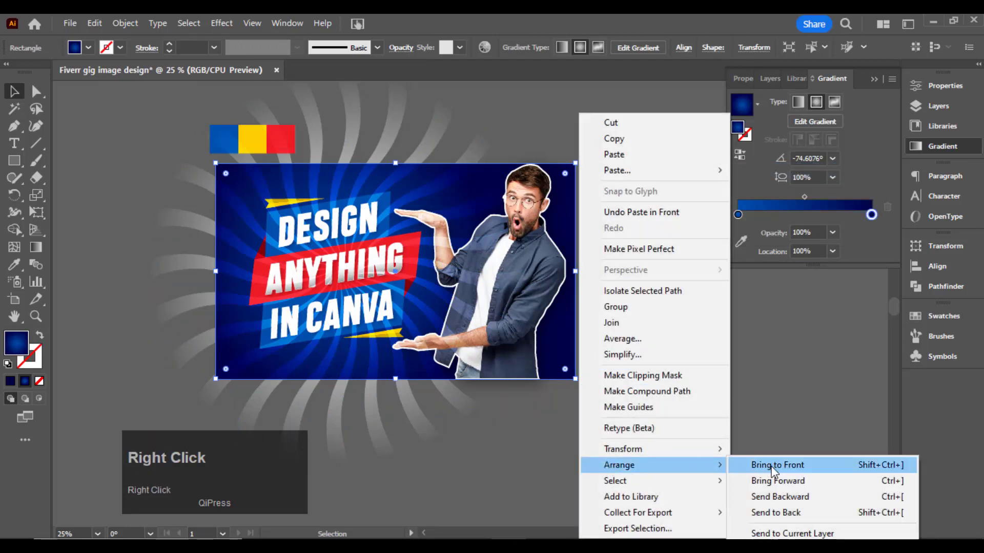
left_click(328, 225)
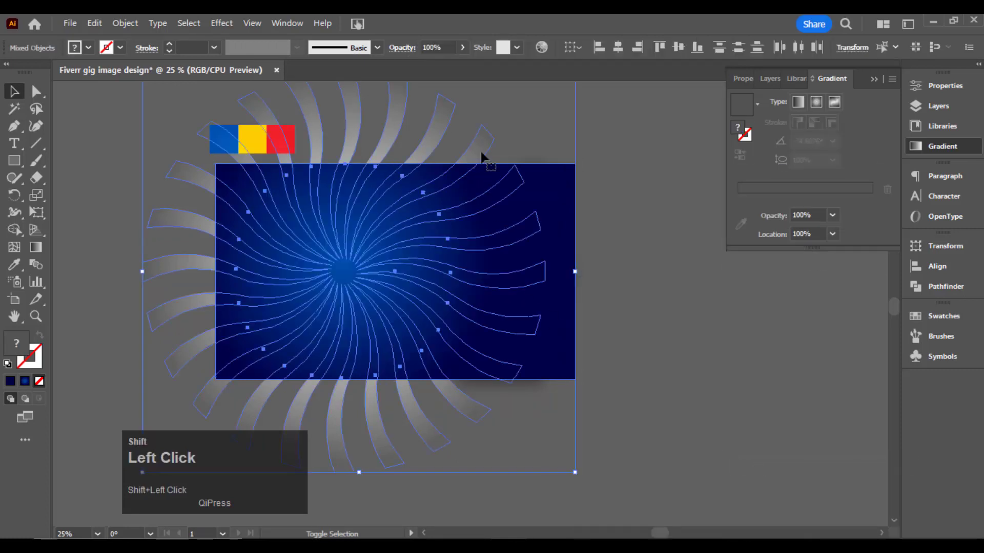